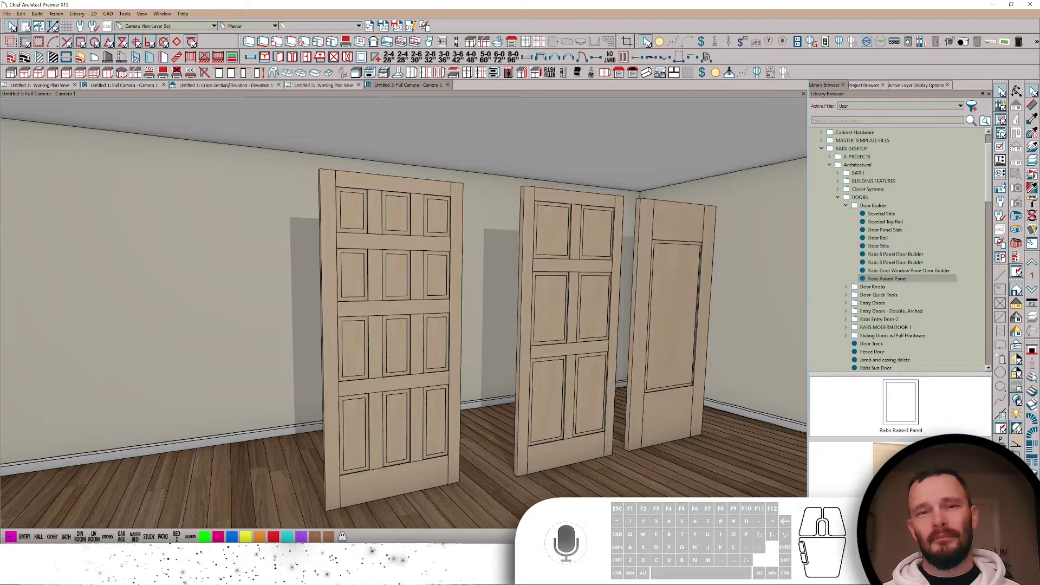
- Select the twelve-panel full-height cabinet door in the 3D view
left_click(375, 238)
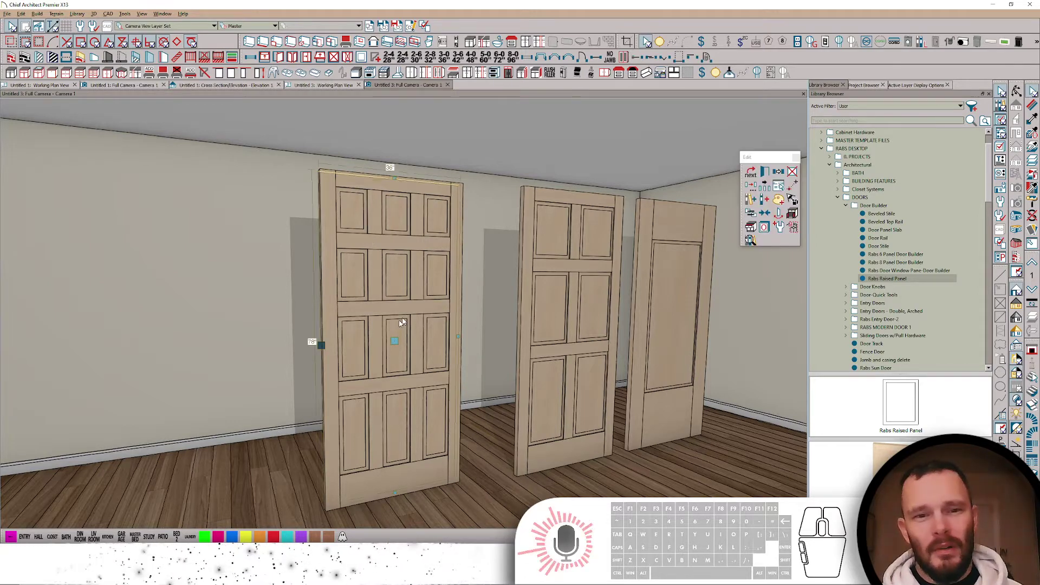
- Bring up the door's Full Height Cabinet Specification and position the Face Items tree for editing
double_click(404, 290)
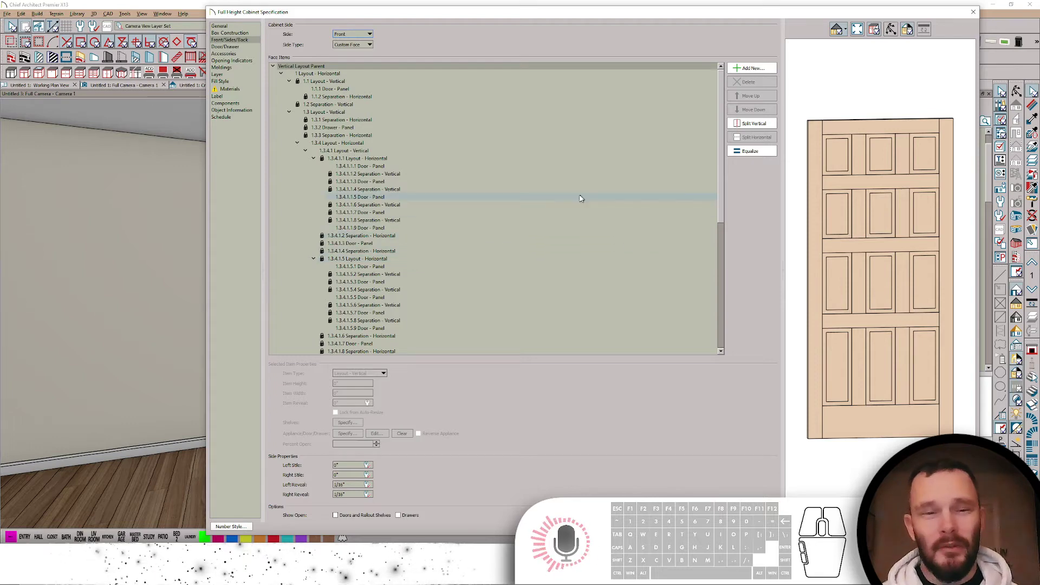
left_click_drag(414, 116, 416, 148)
middle_click(433, 168)
middle_click(436, 173)
middle_click(450, 188)
left_click_drag(451, 182, 434, 127)
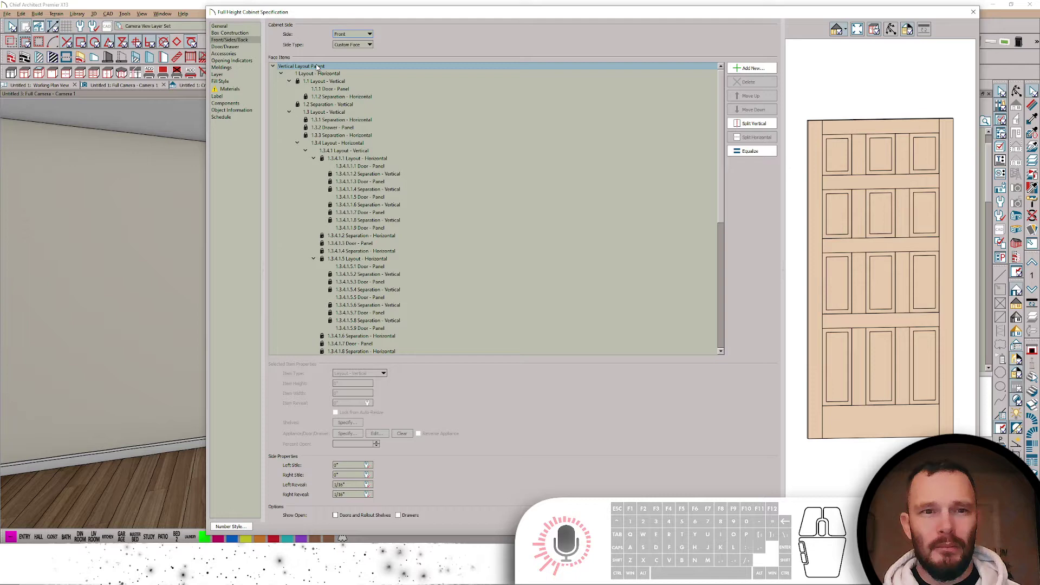
middle_click(552, 203)
middle_click(565, 207)
middle_click(567, 202)
scroll("down", 3)
scroll("up", 3)
middle_click(561, 214)
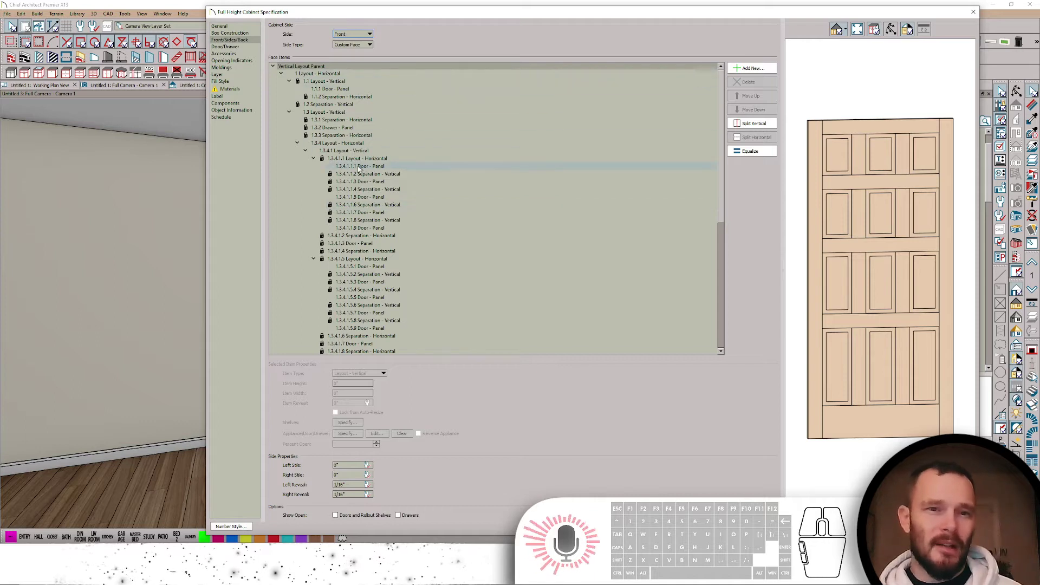
- Collapse the nested row and panel layout branches so only the main layouts and separations show
left_click(319, 162)
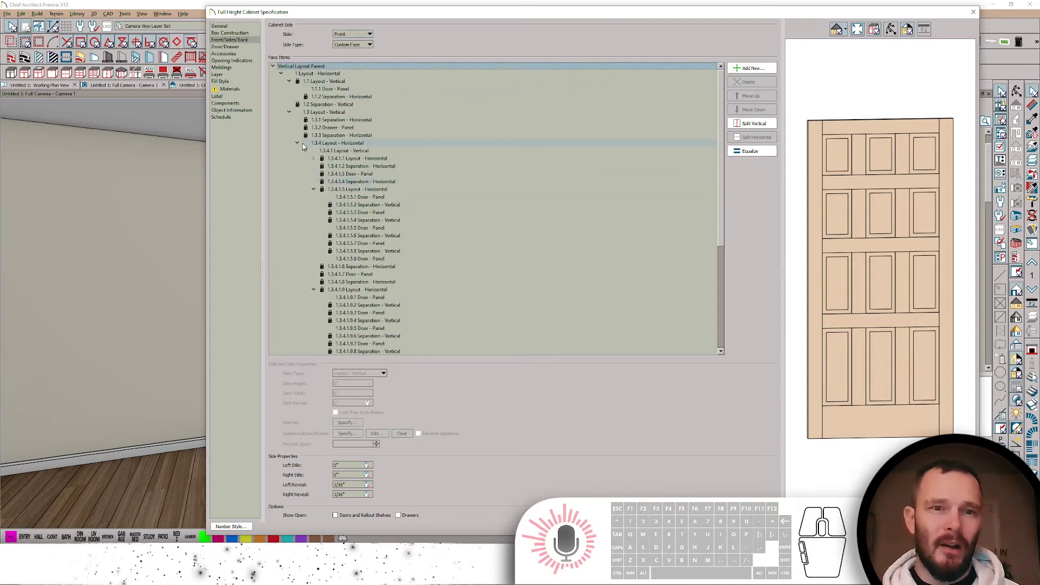
left_click(303, 143)
left_click(292, 175)
left_click(294, 111)
left_click(292, 85)
left_click(325, 93)
left_click(302, 98)
left_click(335, 105)
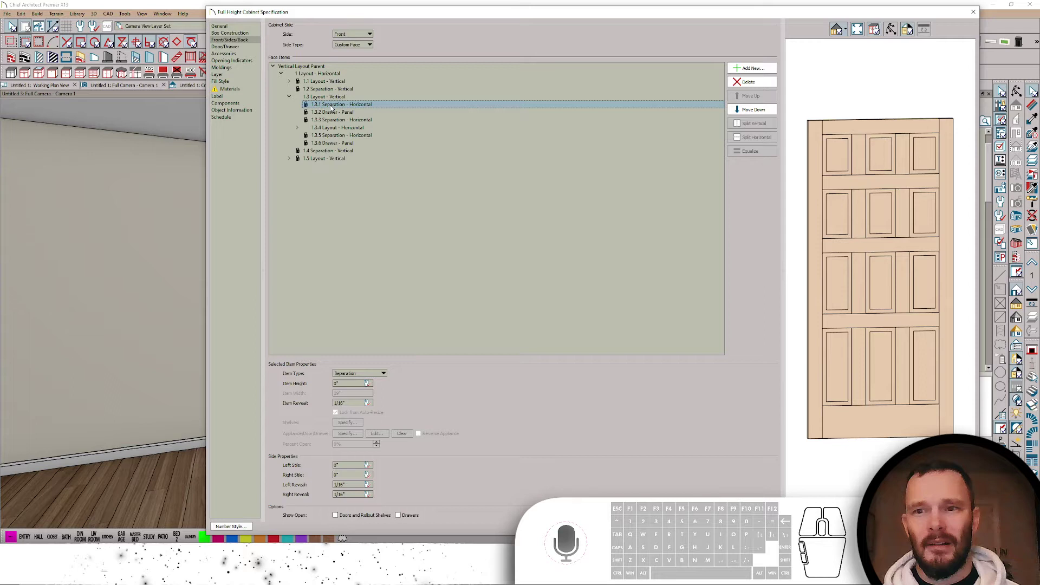
- Step through the horizontal separations and expand the panel layout to reach the vertical row layout
left_click(333, 112)
left_click(333, 118)
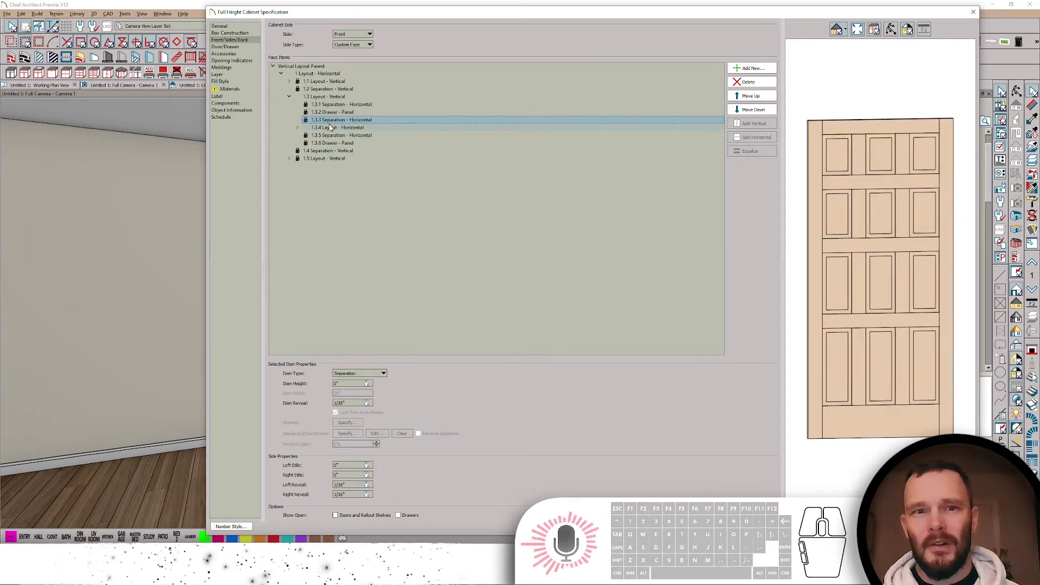
left_click(332, 127)
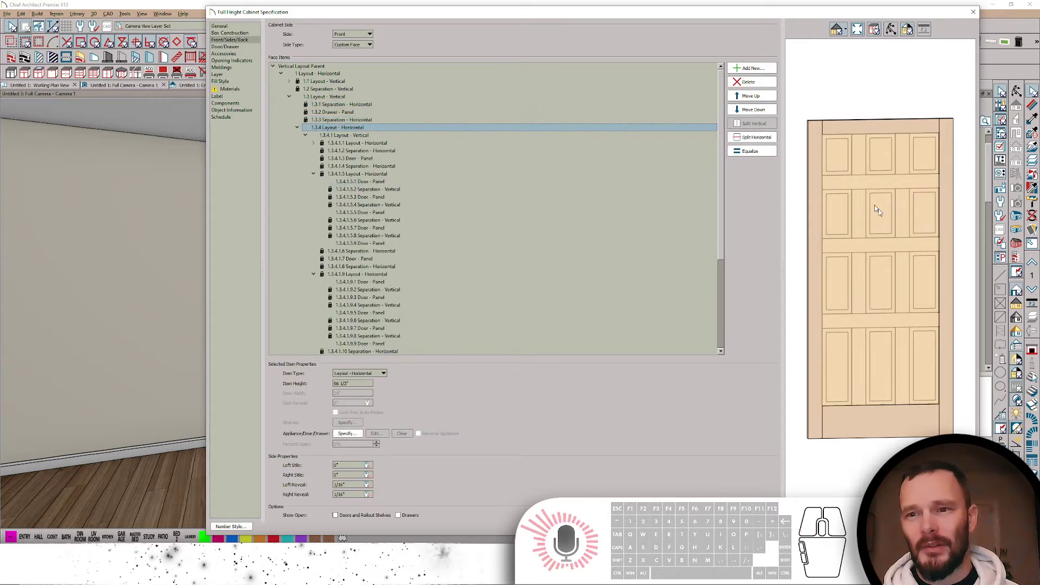
left_click(367, 133)
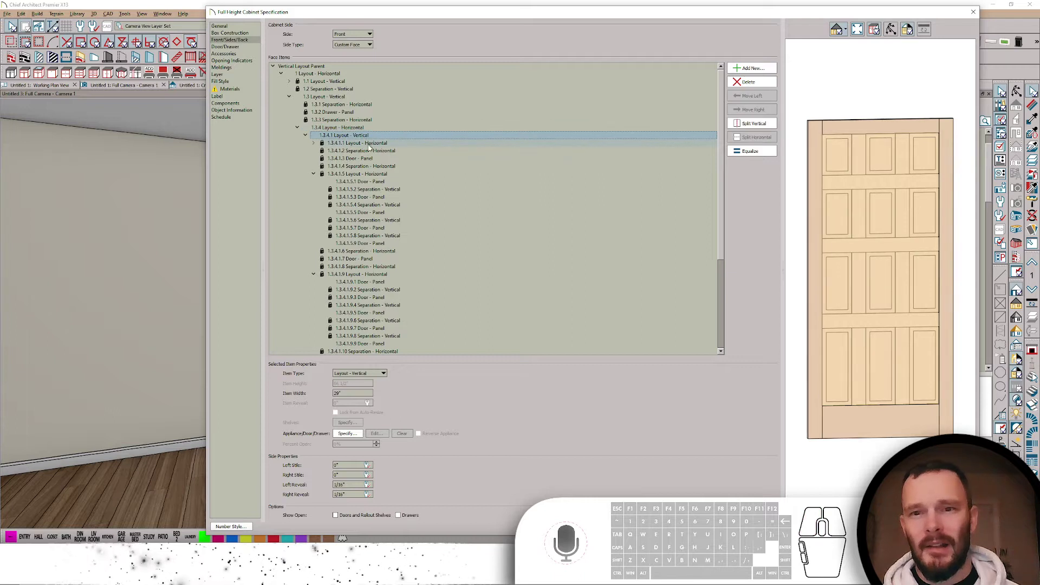
- Select the layout holding the top row of panels and apply a larger Item Height to it
left_click(374, 149)
left_click(368, 160)
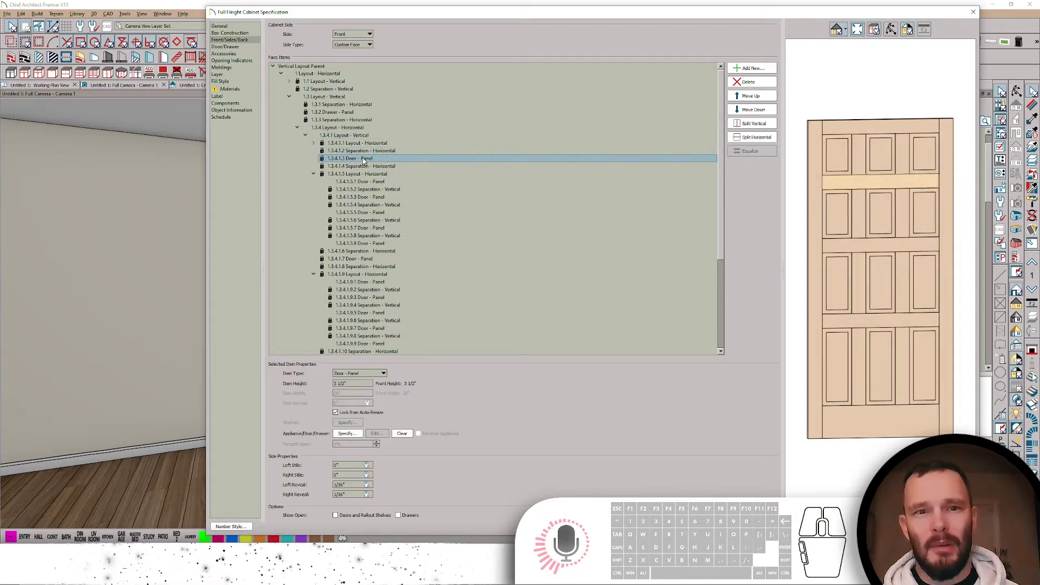
left_click(361, 146)
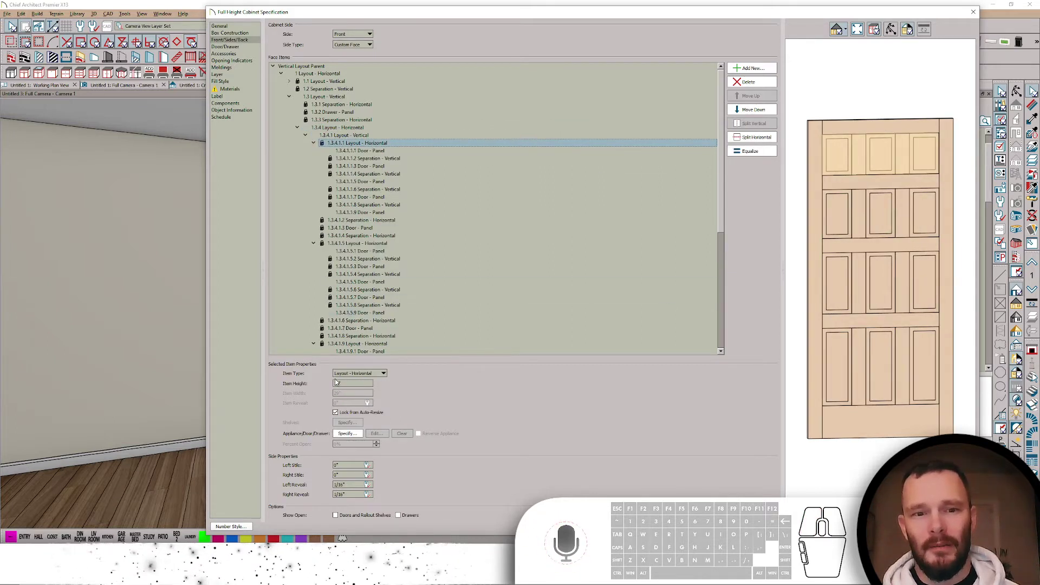
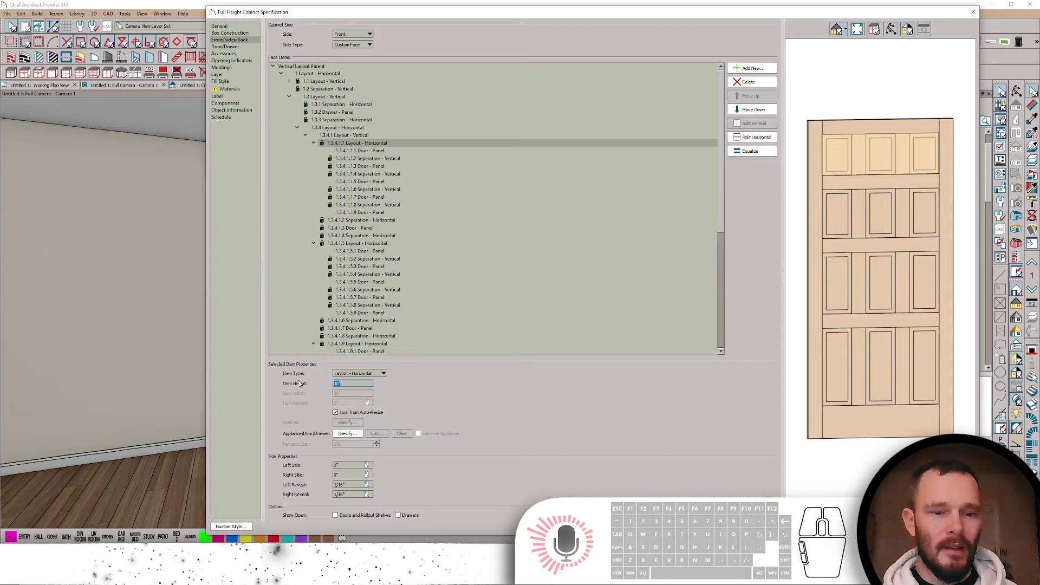
key("Tab")
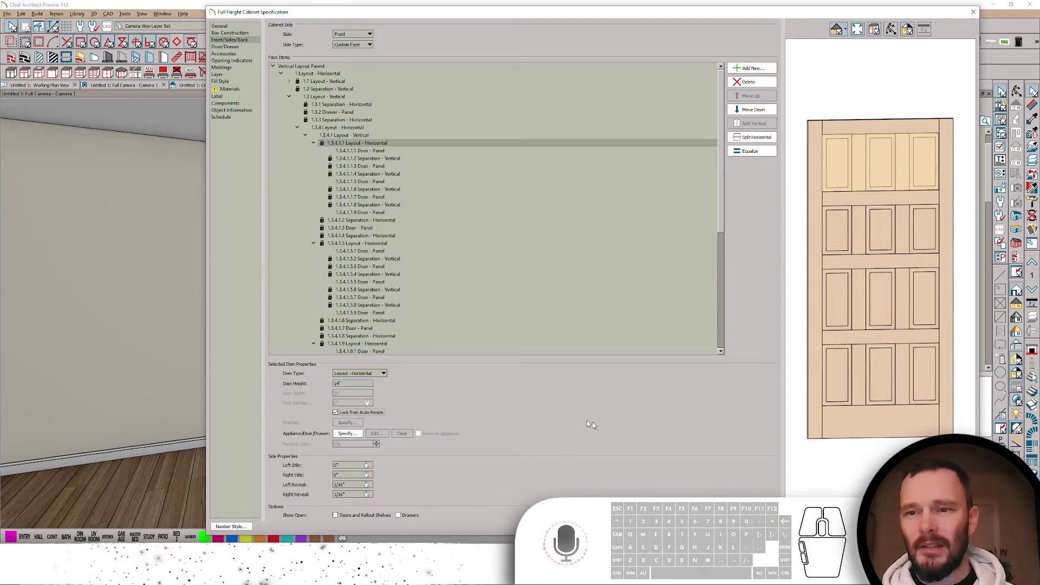
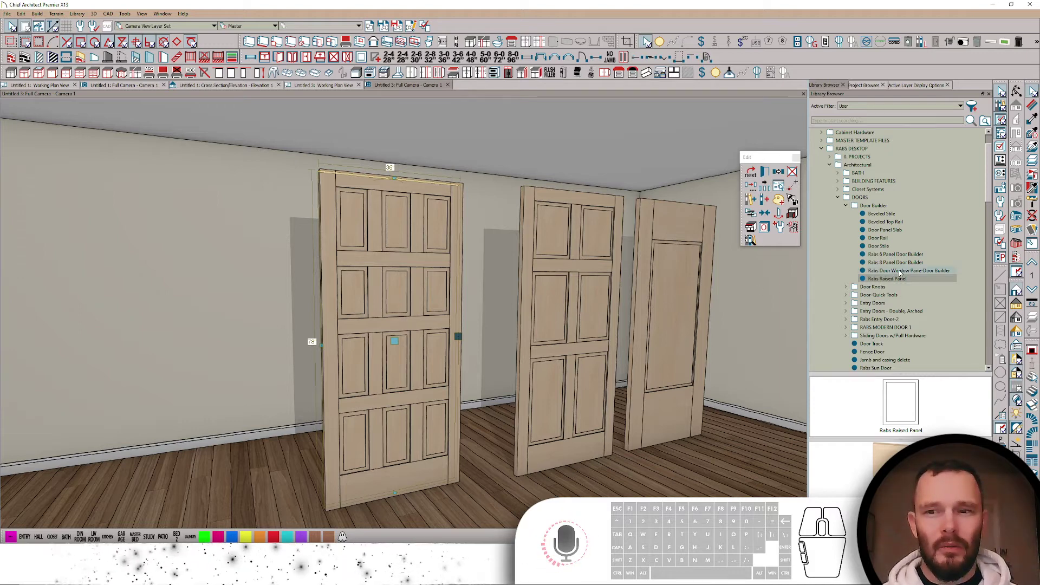
- Fit the library window-pane part into a middle panel, then convert that door to a Door symbol
left_click(904, 270)
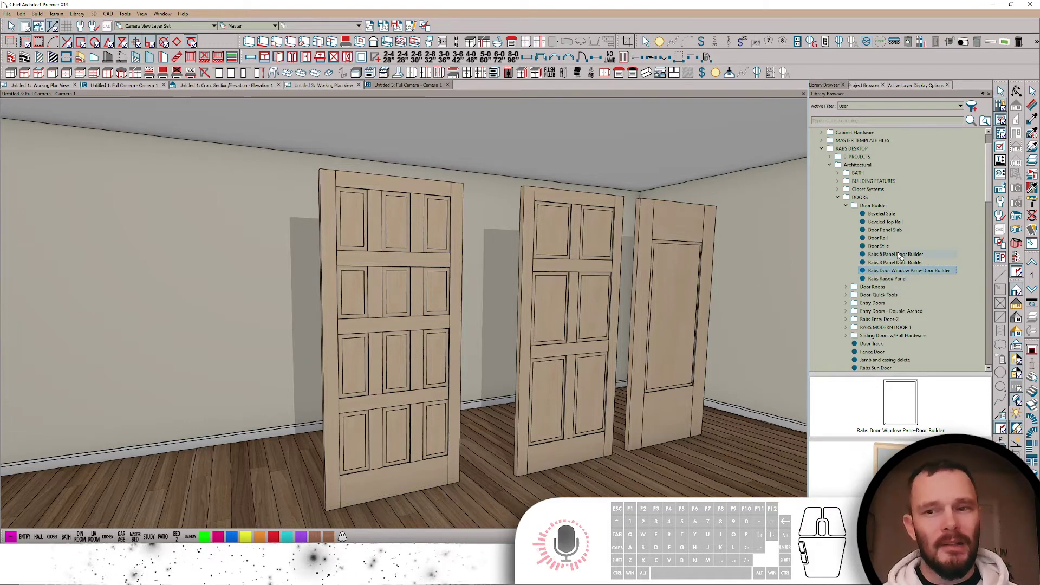
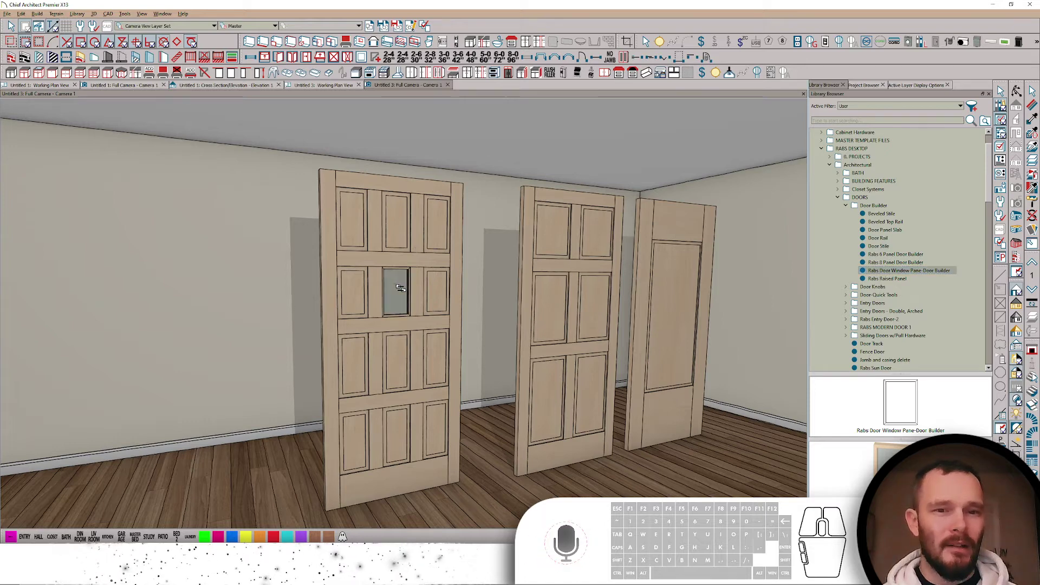
key("space")
left_click(370, 336)
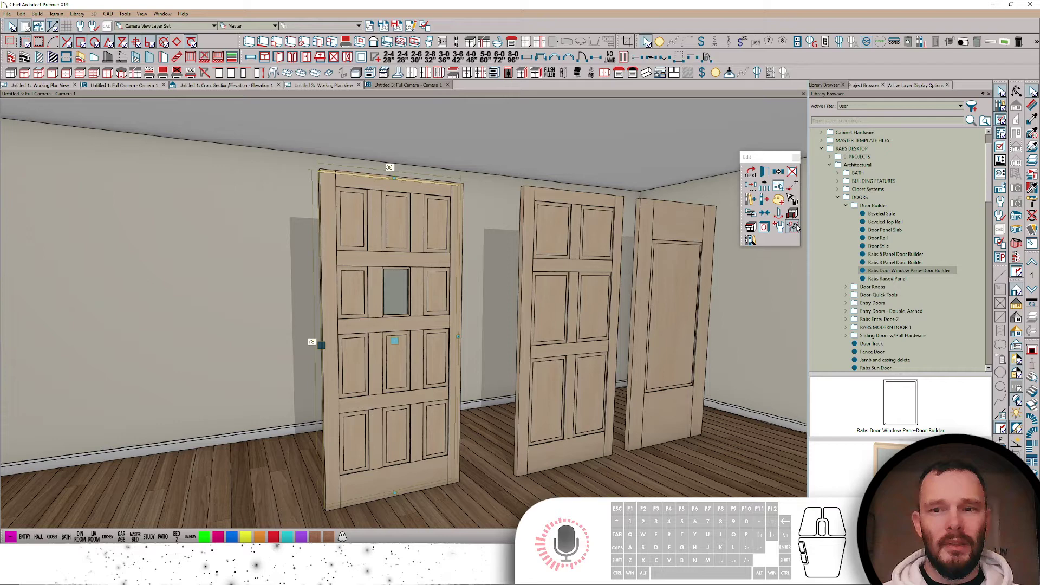
left_click(801, 225)
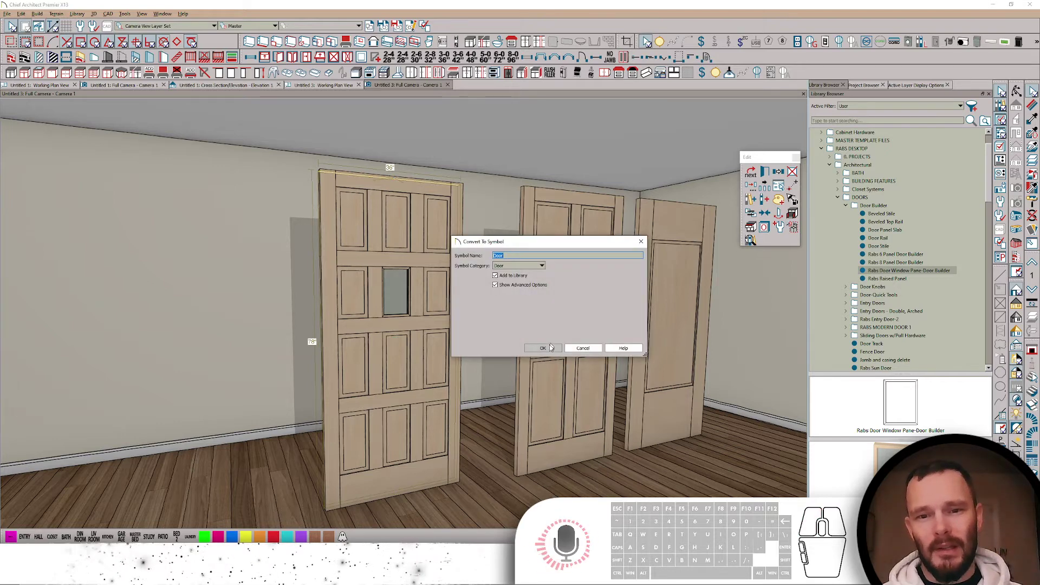
left_click(552, 348)
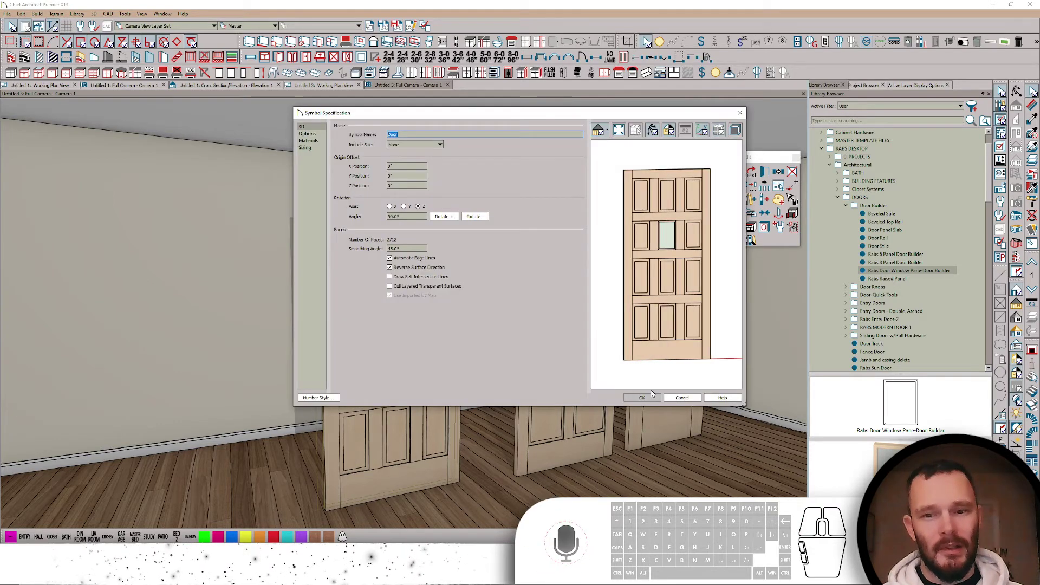
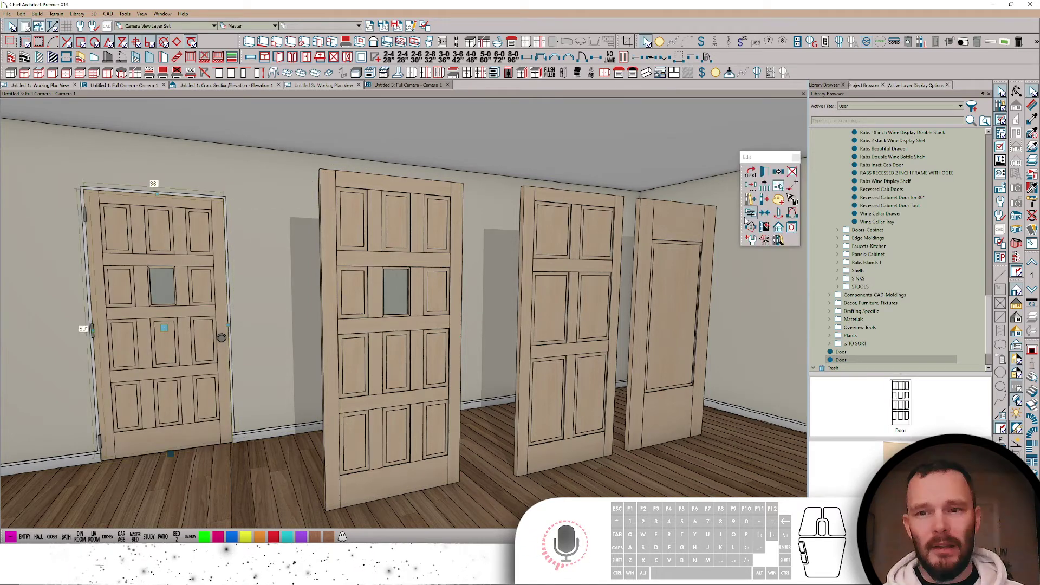
- Swing the new glass-pane door in the wall open, then reselect the original cabinet door
left_click(195, 47)
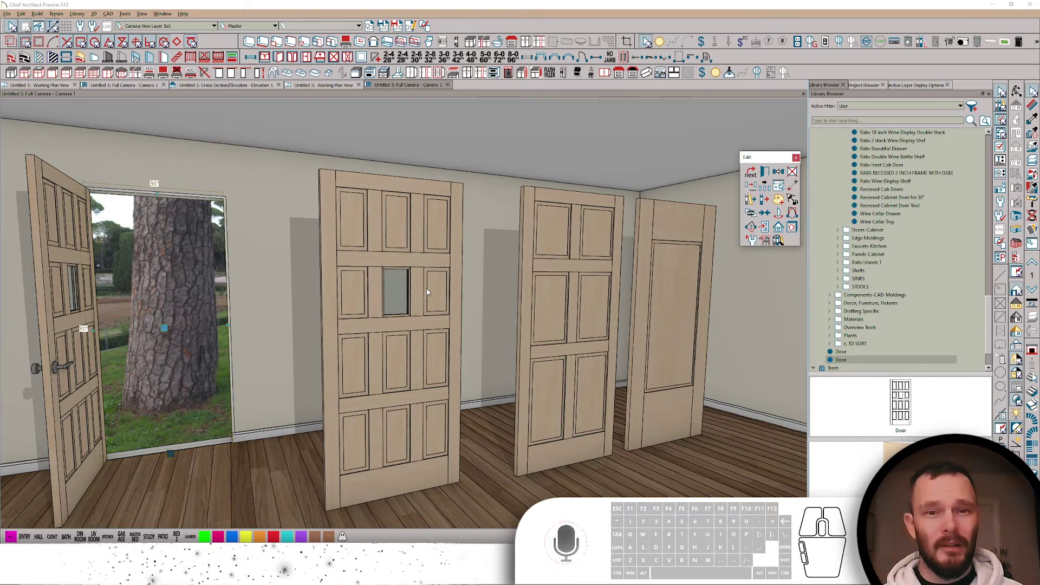
left_click(360, 282)
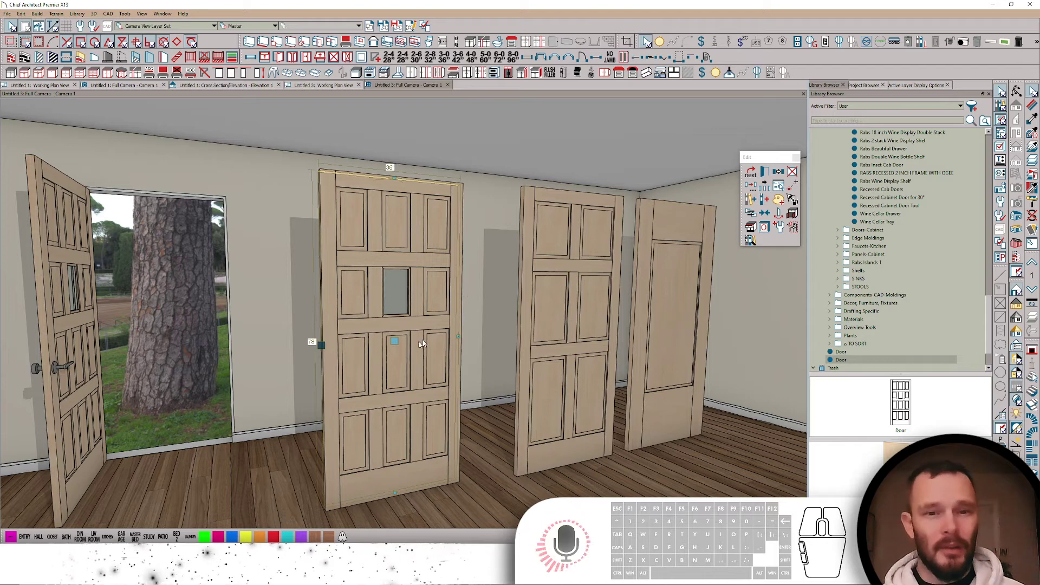